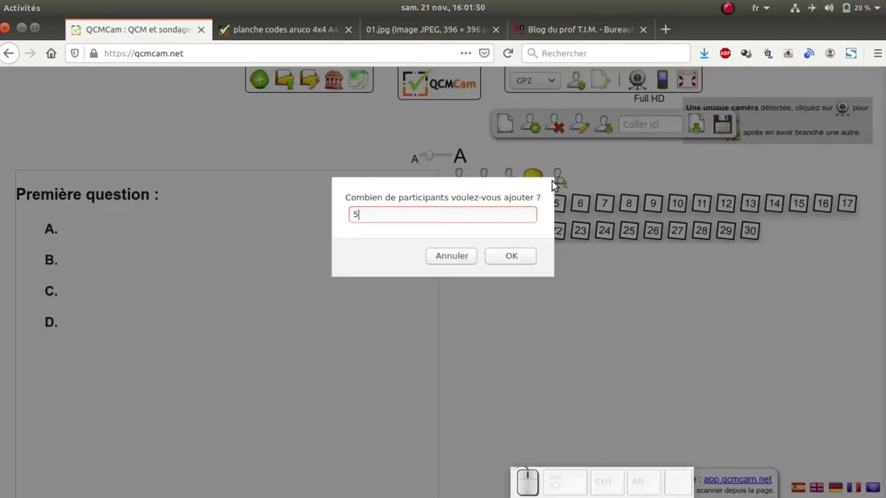
# - Confirm adding five participants and display names on the numbered cards
pyautogui.click(517, 252)
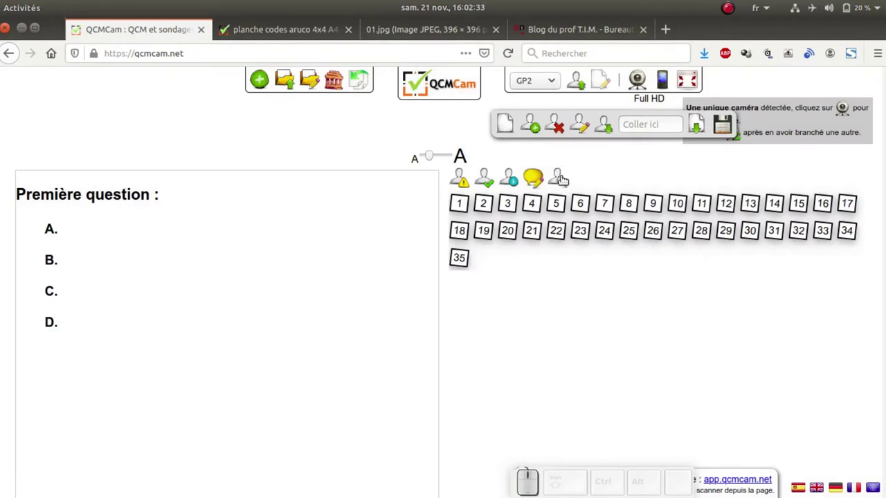
pyautogui.click(567, 180)
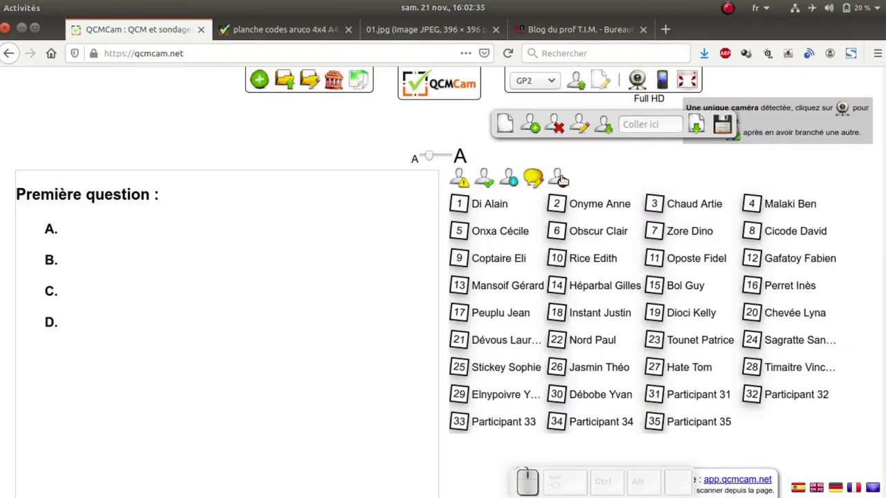
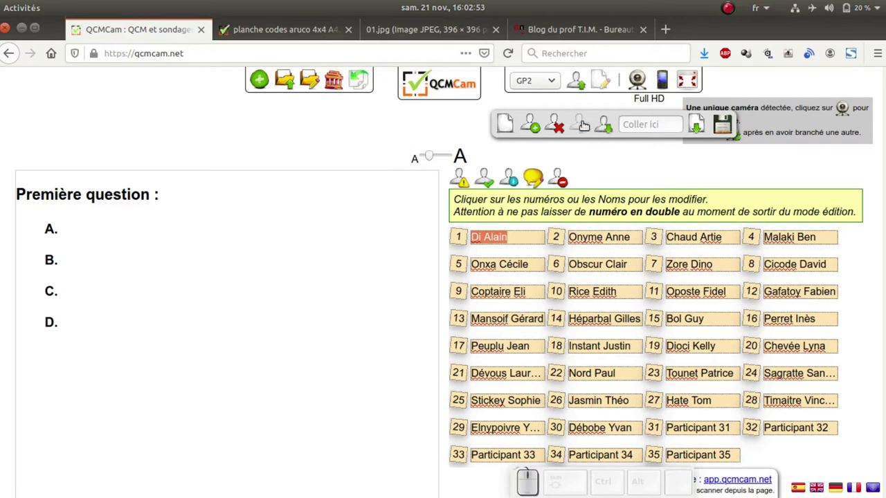
# - Leave name-editing mode and switch the class list into participant-removal mode
pyautogui.click(582, 125)
pyautogui.click(563, 130)
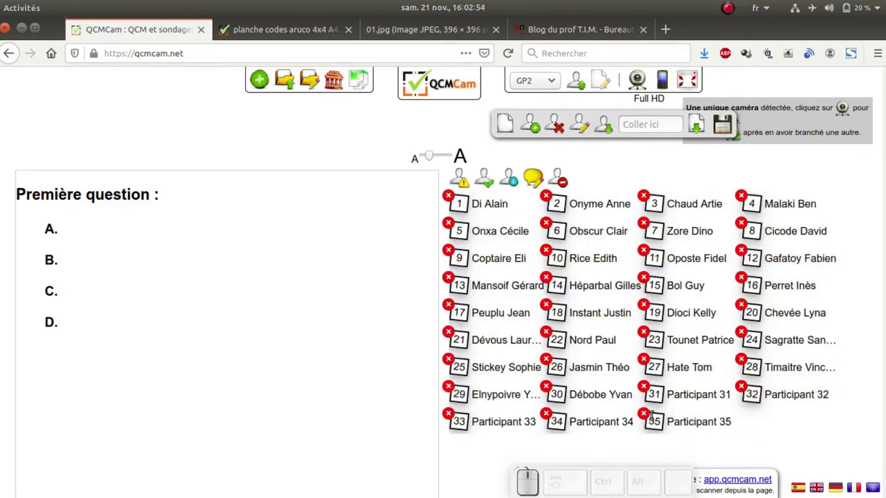
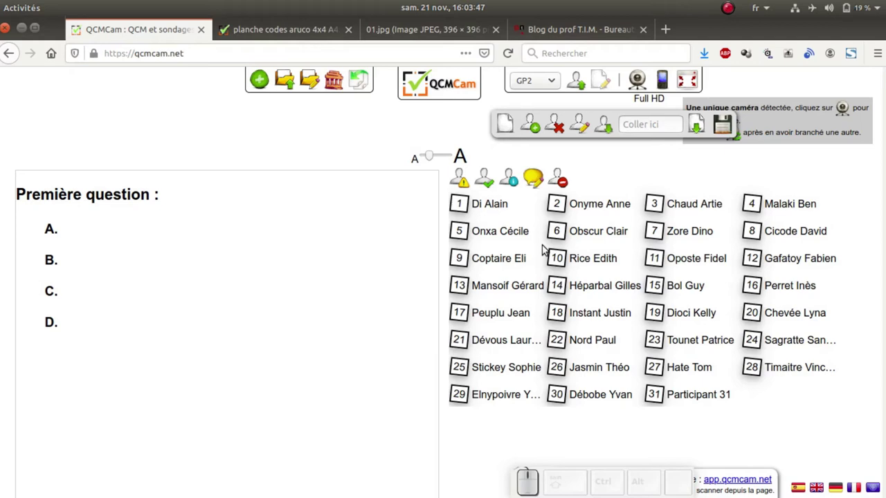
# - Switch to the LibreOffice Calc sheet of the two 1AP groups and start Save As
pyautogui.press('alt+Tab')
pyautogui.press('alt+Tab')
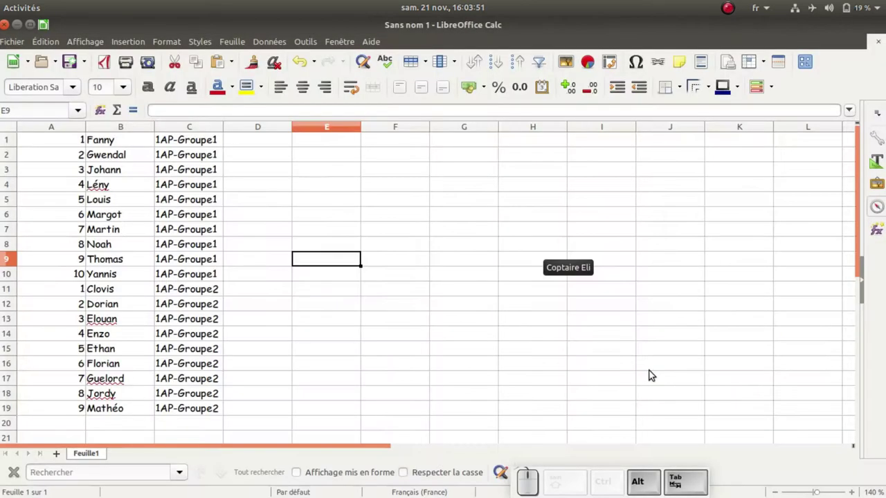
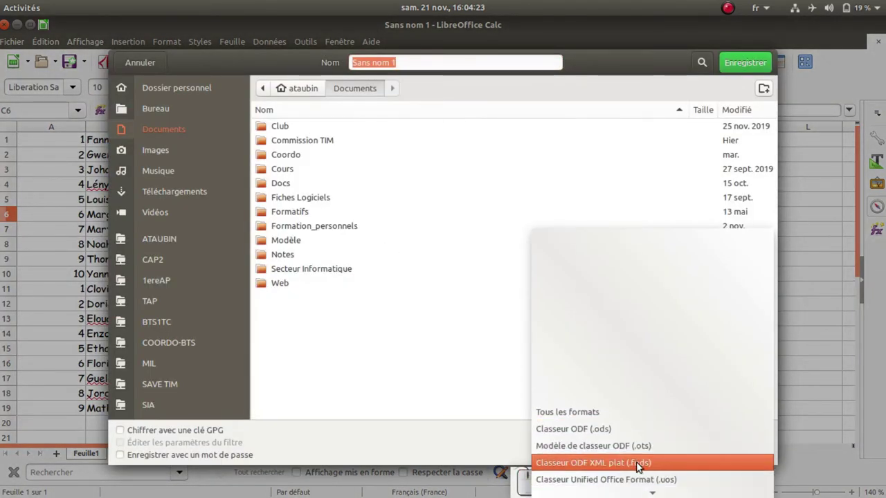
# - Choose Texte CSV as the file type for the student sheet
pyautogui.scroll(-3)
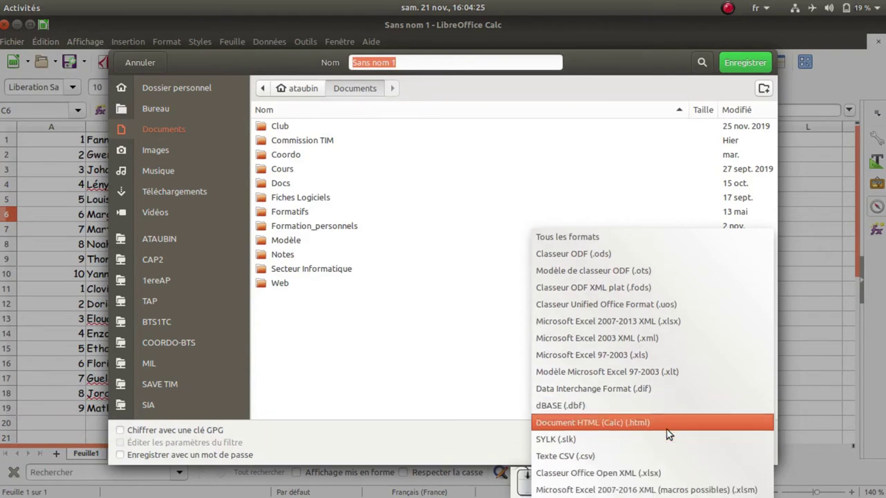
pyautogui.scroll(-3)
pyautogui.click(637, 459)
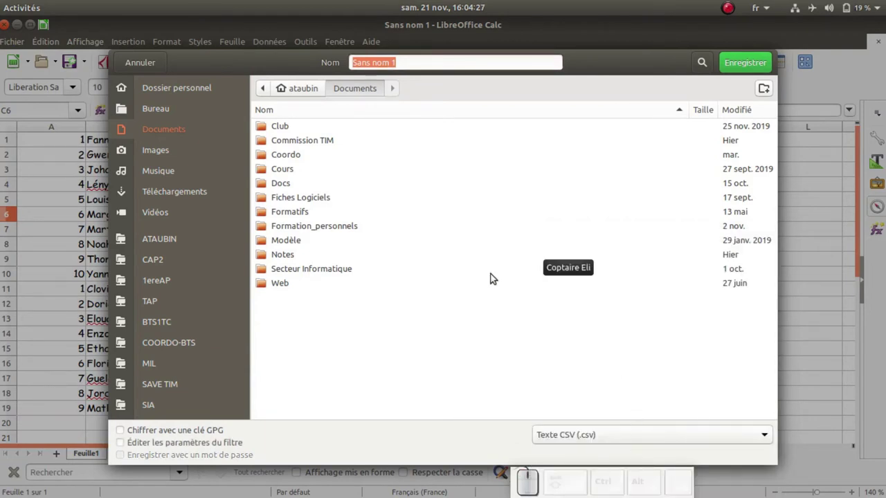
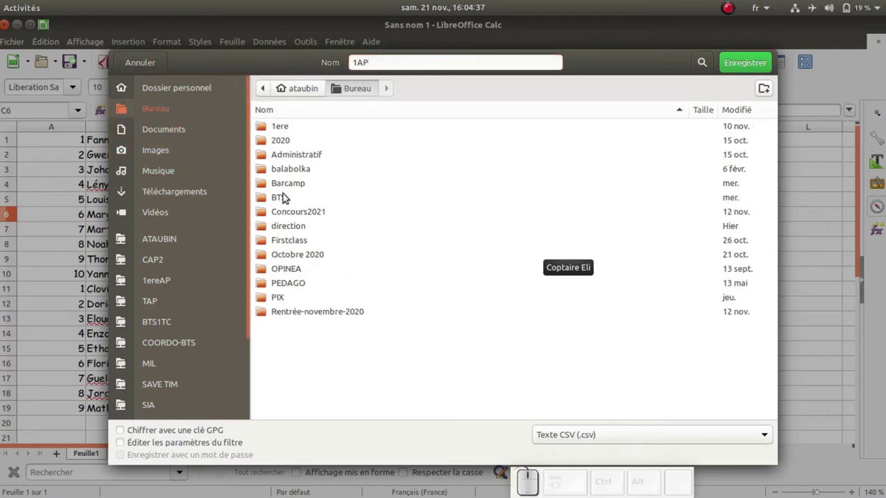
# - Browse into Bureau > Barcamp > QCMCam and save the sheet as 1AP next to liste.csv
pyautogui.click(279, 187)
pyautogui.click(281, 131)
pyautogui.click(283, 128)
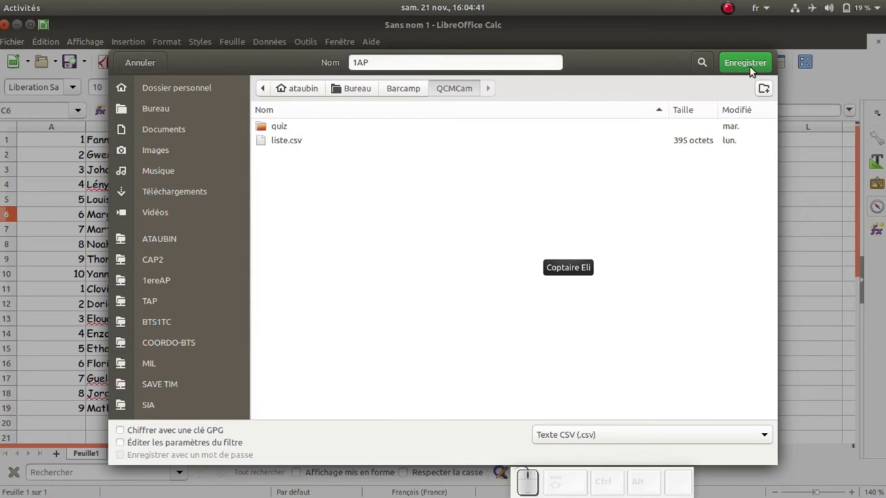
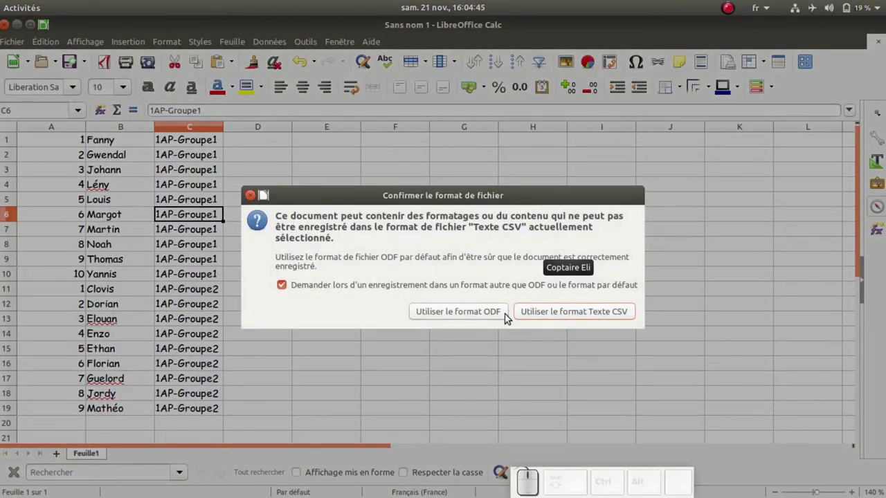
# - Keep CSV format with Tabulation field separator and no text delimiter, exporting 1AP.csv
pyautogui.click(584, 313)
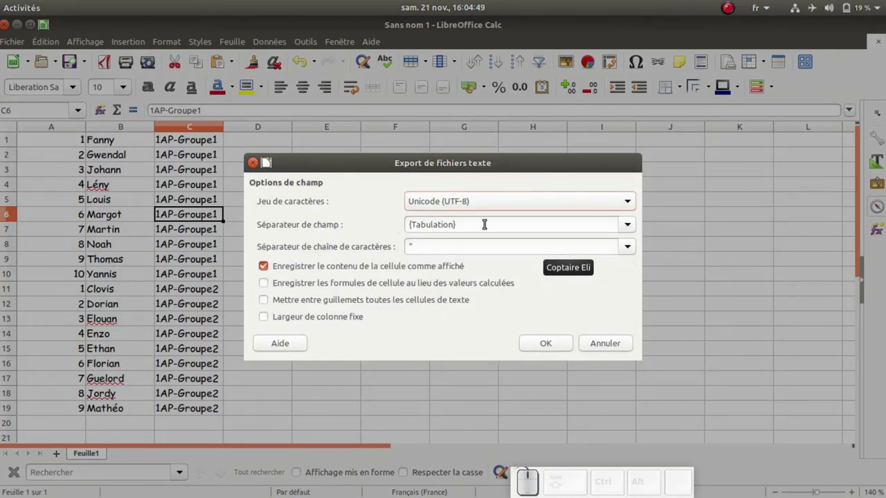
pyautogui.click(631, 227)
pyautogui.click(462, 267)
pyautogui.click(422, 244)
pyautogui.press('BackSpace')
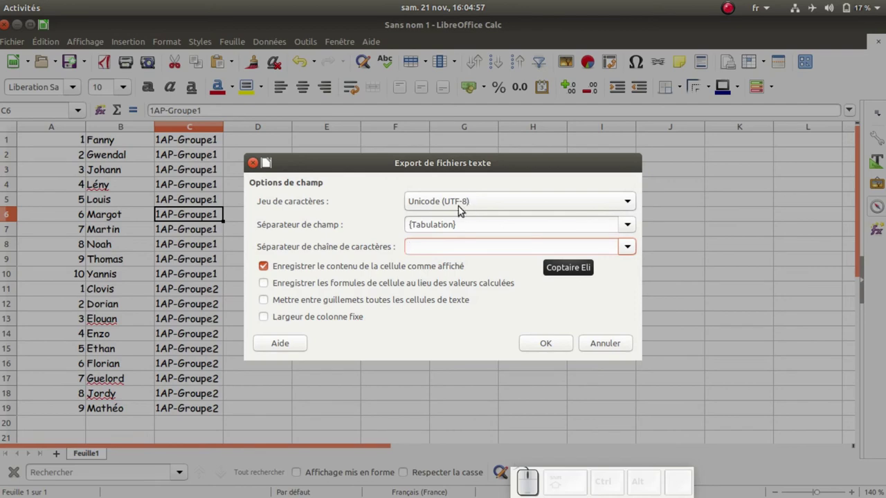
pyautogui.click(558, 342)
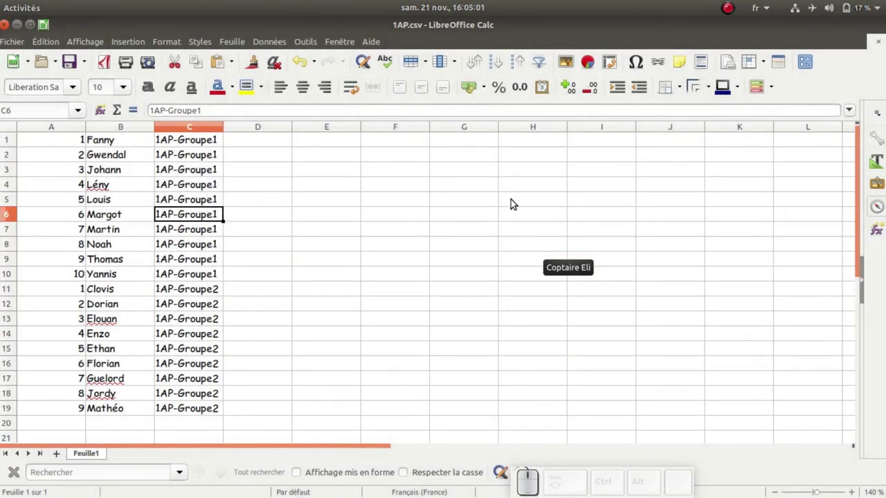
# - Back in QCMCam's import dialog, show all file types in the QCMCam folder and pick 1AP.csv
pyautogui.press('Tab')
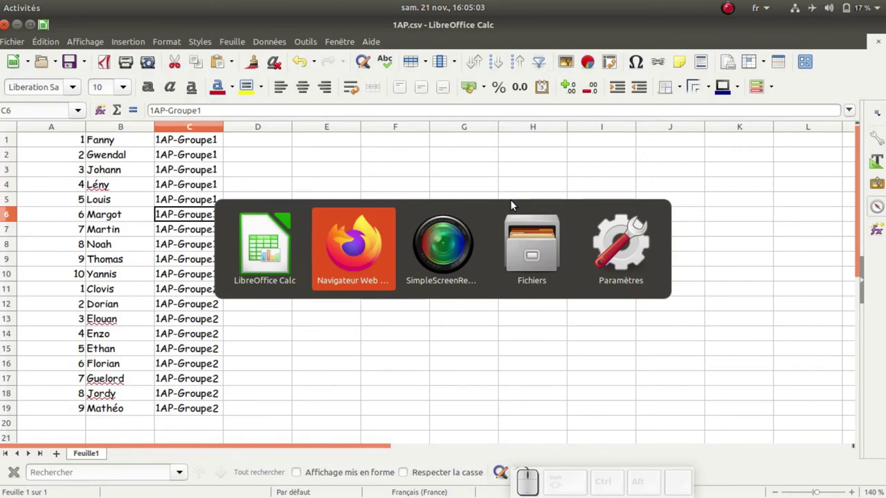
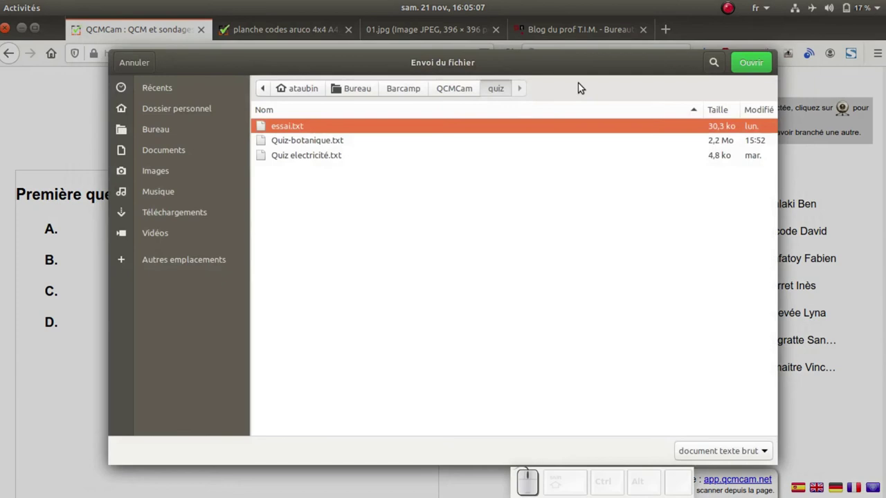
pyautogui.click(450, 91)
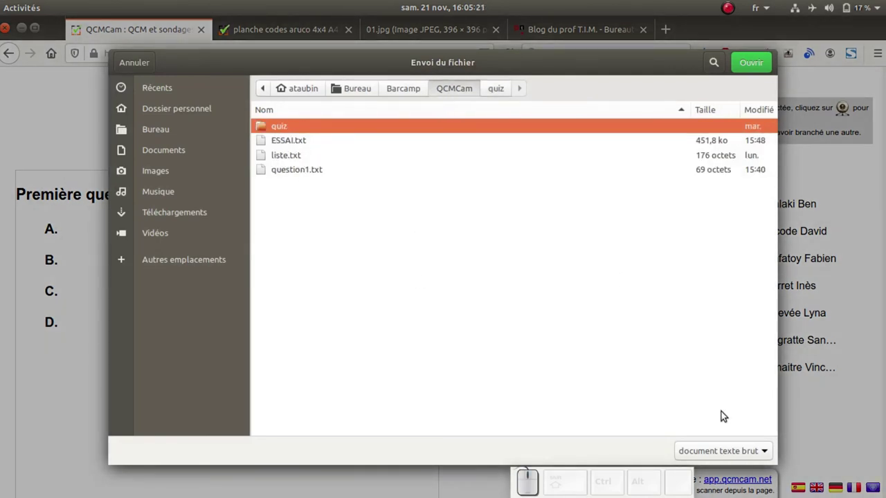
pyautogui.click(722, 455)
pyautogui.click(720, 438)
pyautogui.click(271, 170)
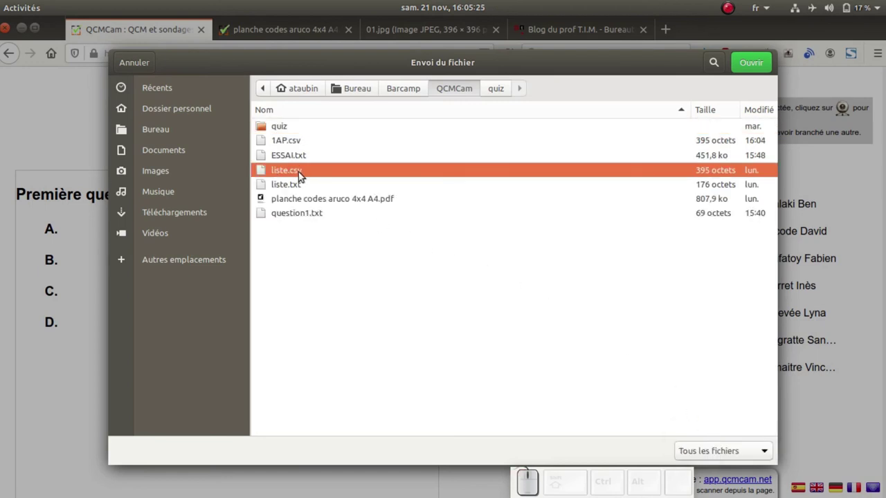
pyautogui.click(295, 142)
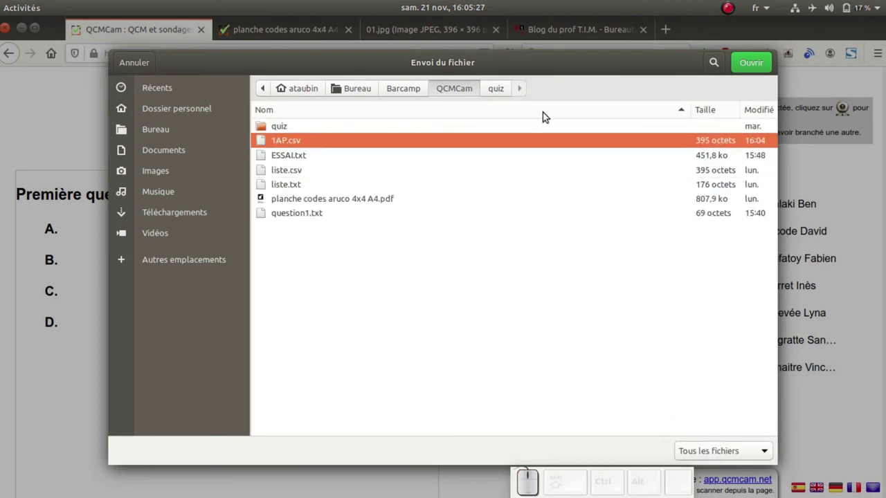
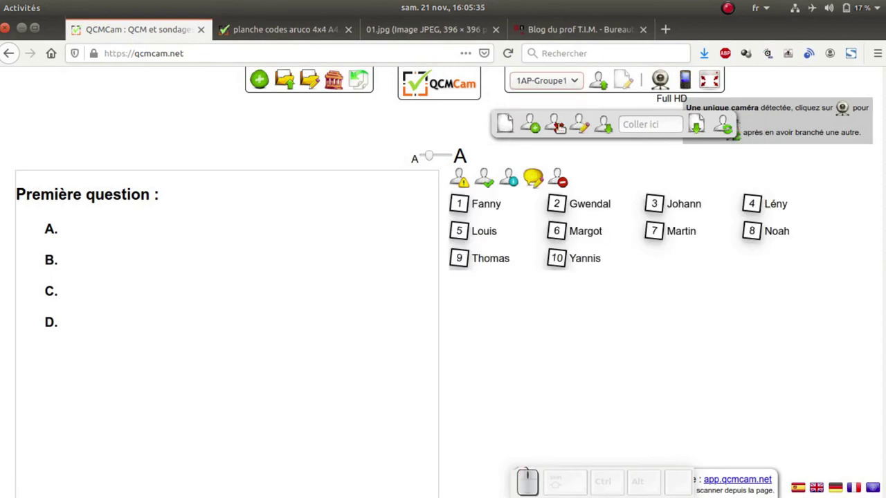
# - Select 1AP-Groupe2 from the group list and return to the question controls
pyautogui.click(582, 84)
pyautogui.click(566, 135)
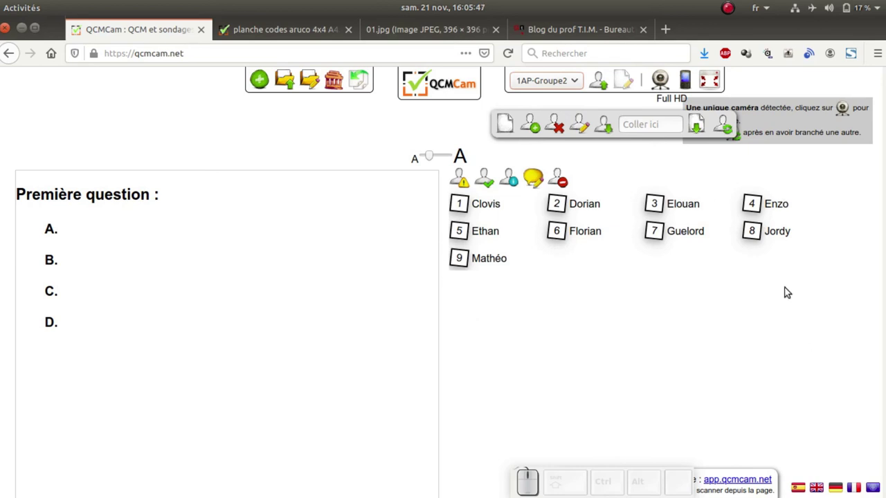
pyautogui.click(631, 80)
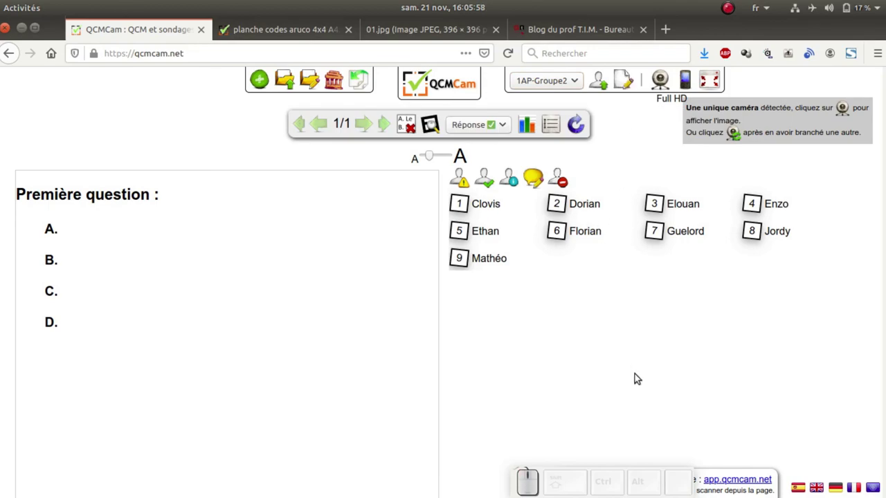